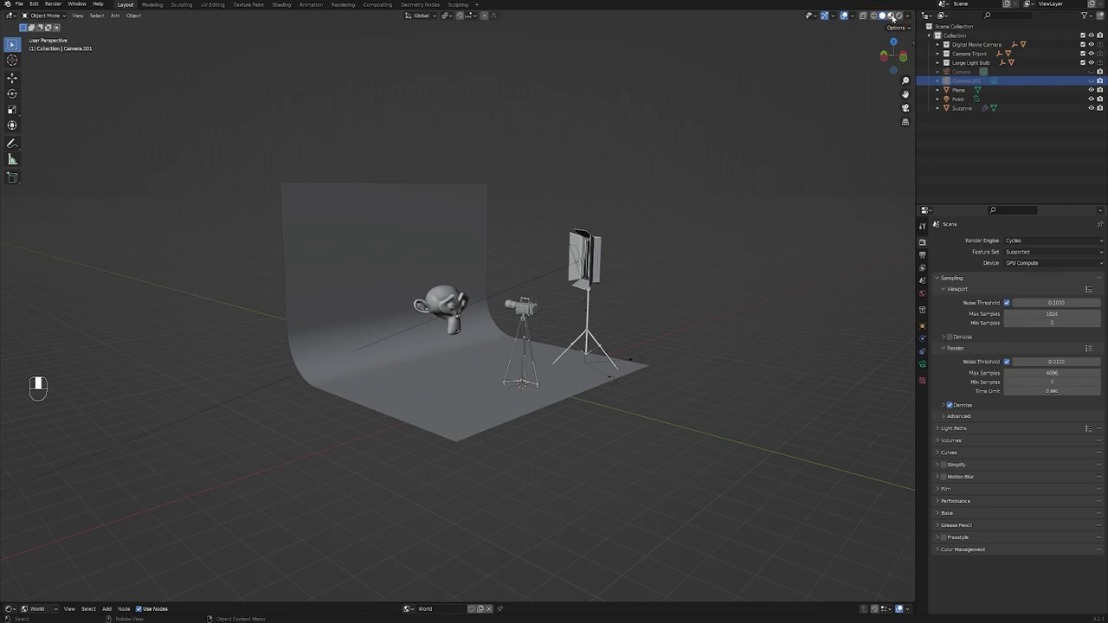
Step: Switch the studio viewport to Material Preview so the monkey turns yellow and the softbox glows
{"action": "left_click", "coordinate": [896, 19]}
{"action": "left_click_drag", "start_coordinate": [895, 20], "coordinate": [903, 20]}
{"action": "left_click", "coordinate": [902, 19]}
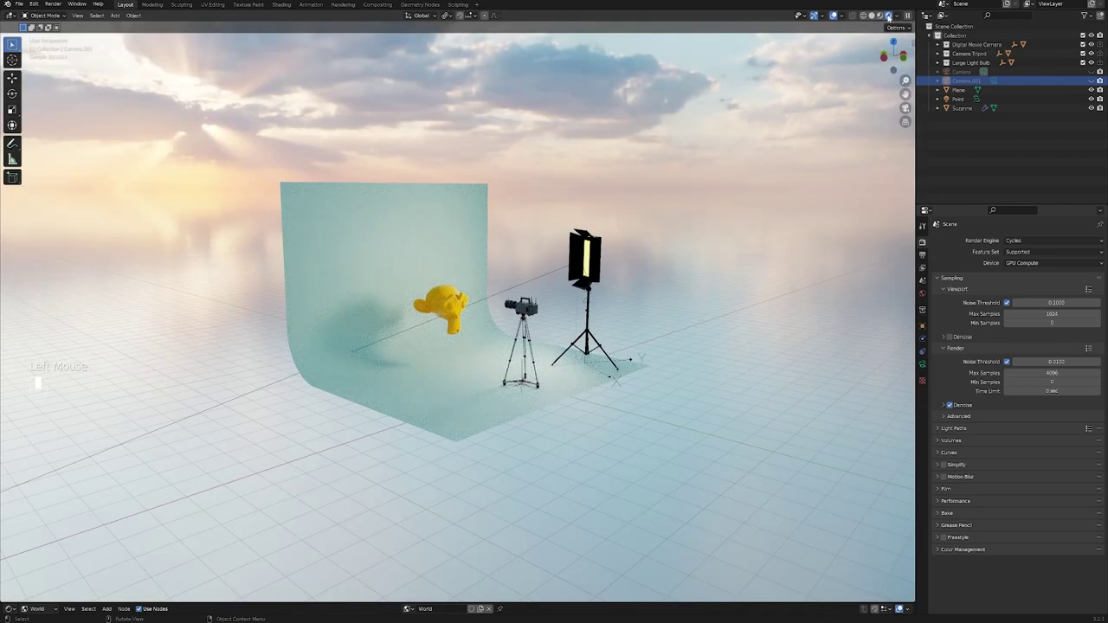
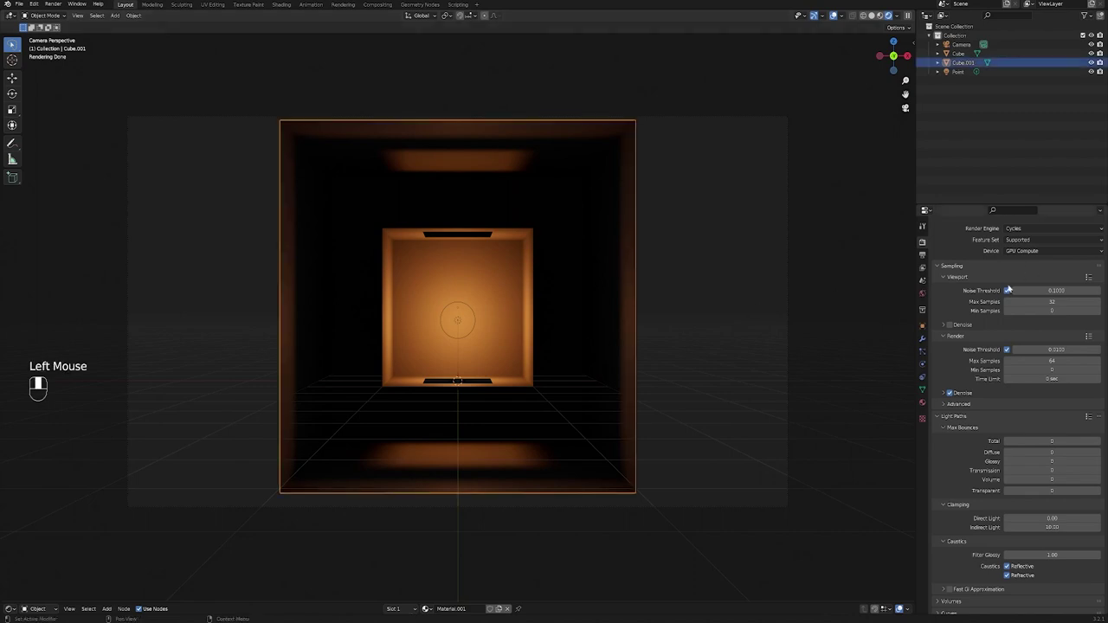
{"action": "left_click", "coordinate": [925, 406]}
{"action": "left_click_drag", "start_coordinate": [925, 407], "coordinate": [1027, 308]}
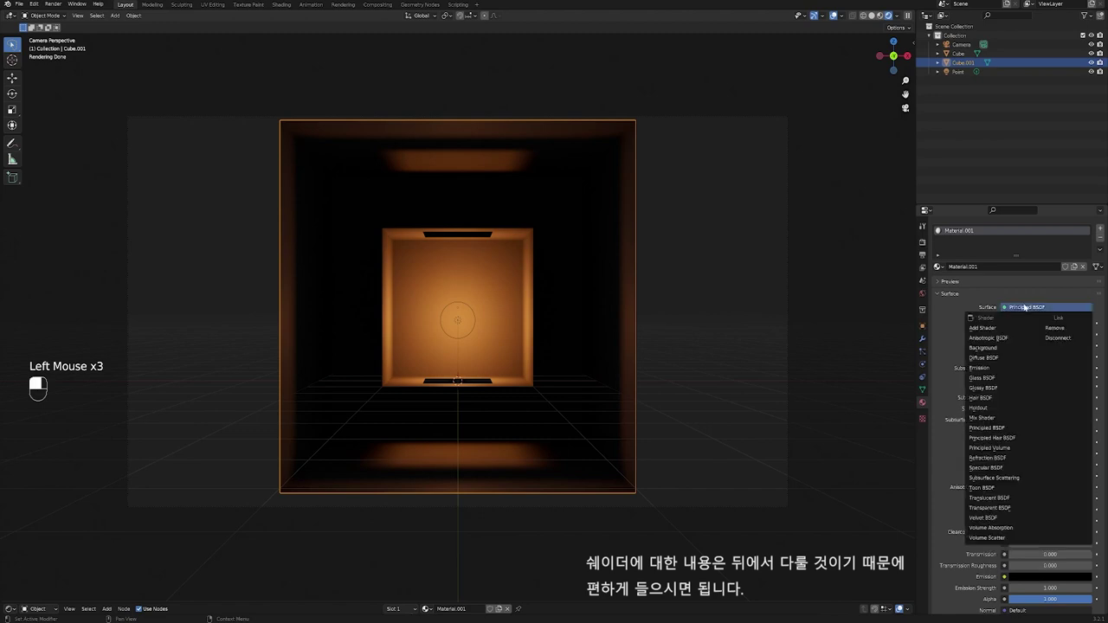